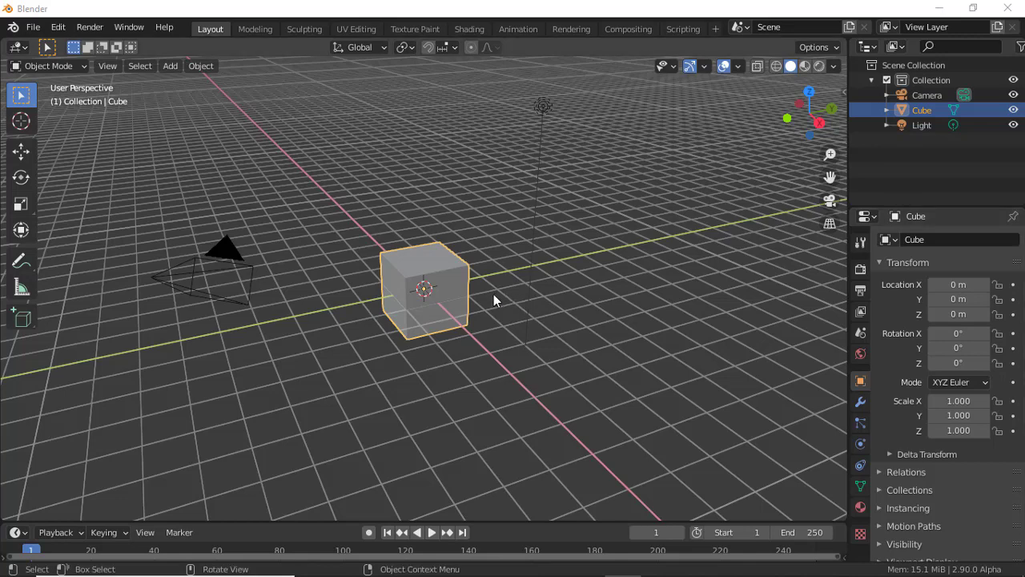
Step: Lift the default cube about 1 m up along Z with the Move tool's blue arrow
middle_click(463, 344)
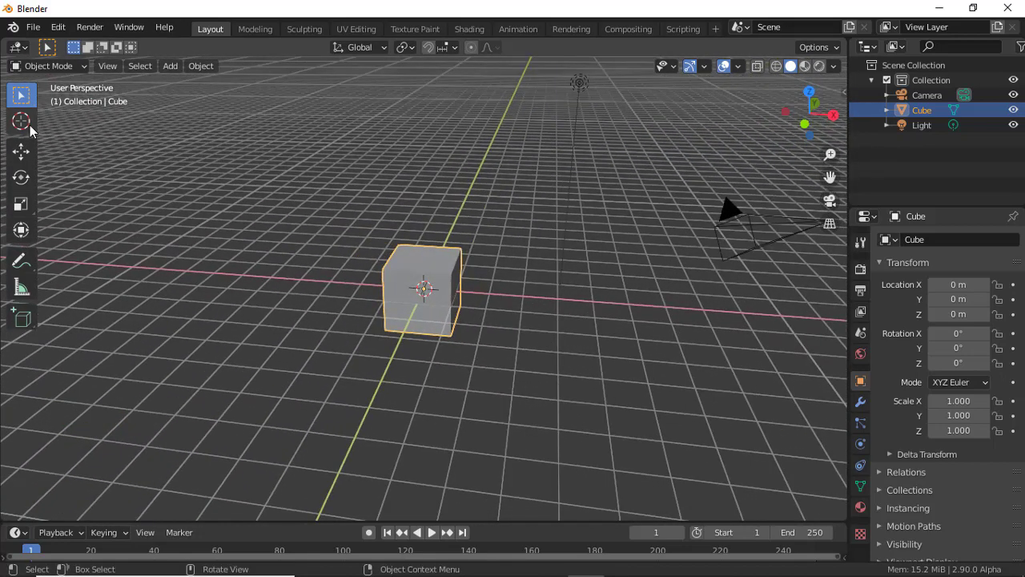
left_click(29, 150)
left_click(430, 237)
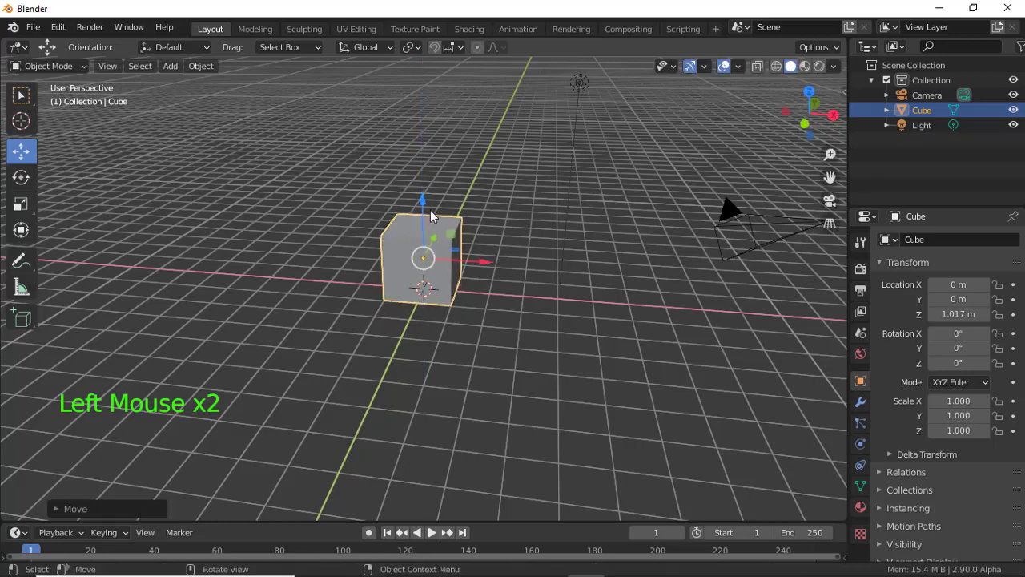
middle_click(395, 212)
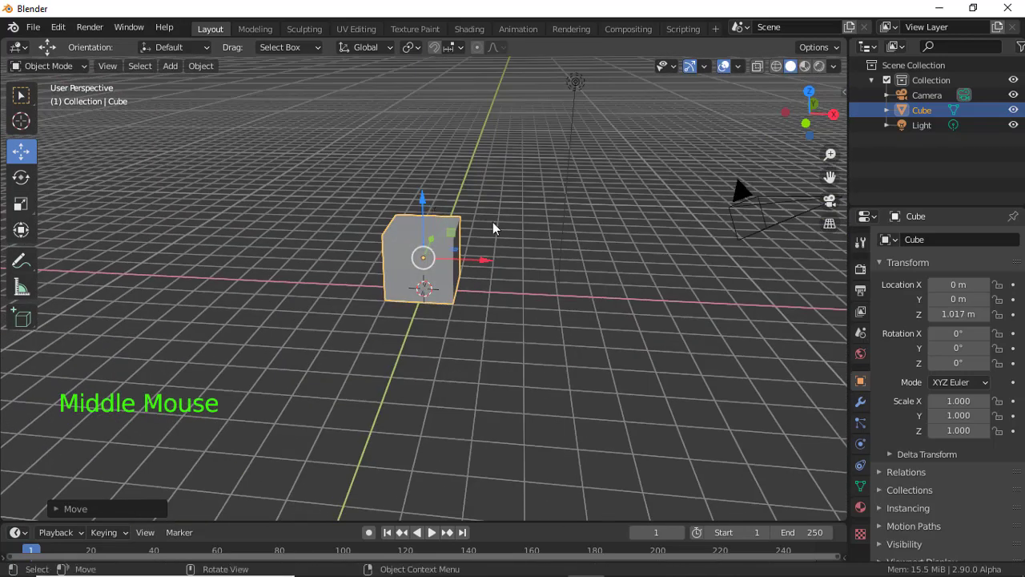
Step: Scale the cube to a thin tall slab (X 0.237, Z 1.441) and rest its base on the floor
key("s")
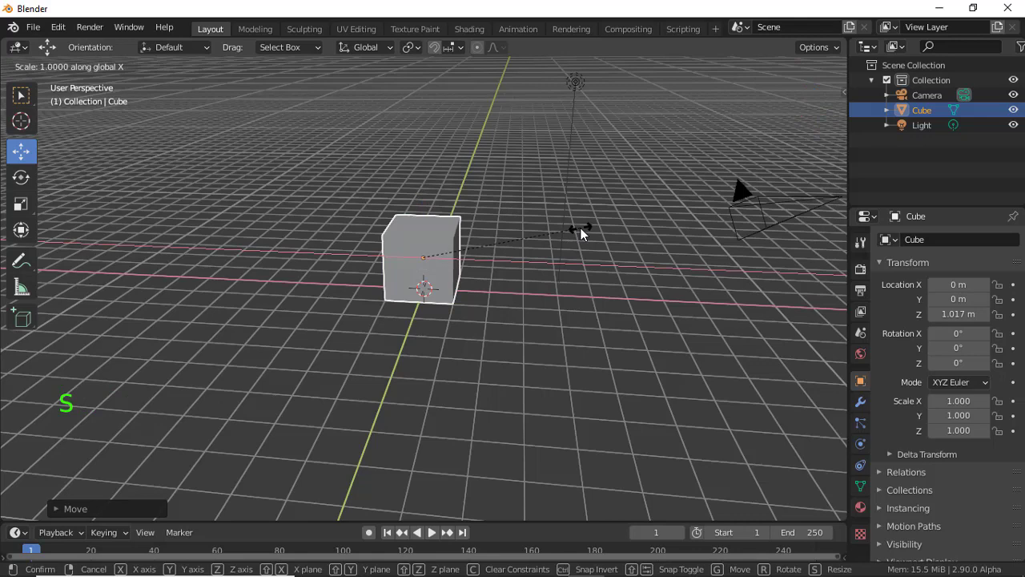
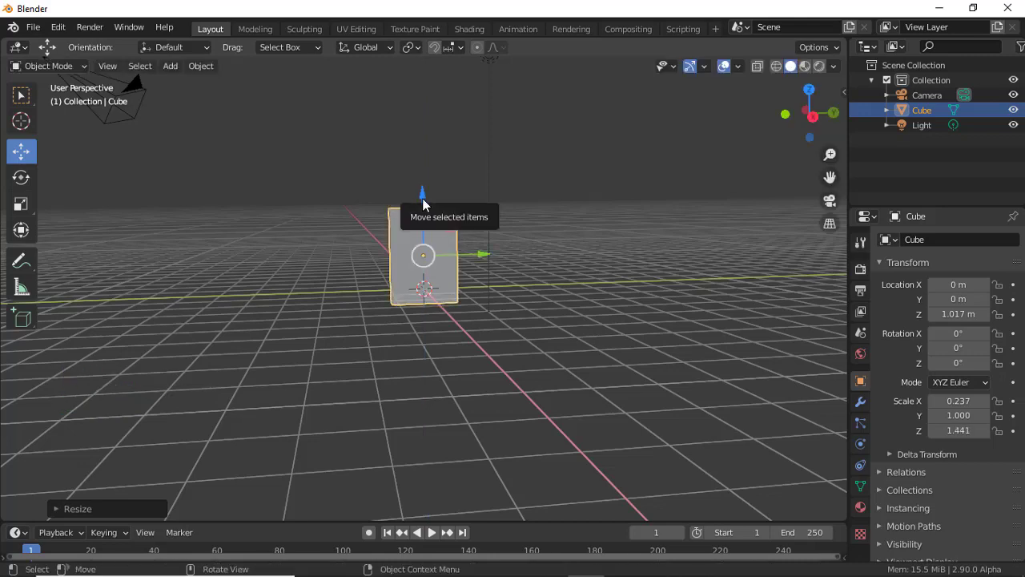
key("KP_1")
key("KP_3")
left_click(430, 203)
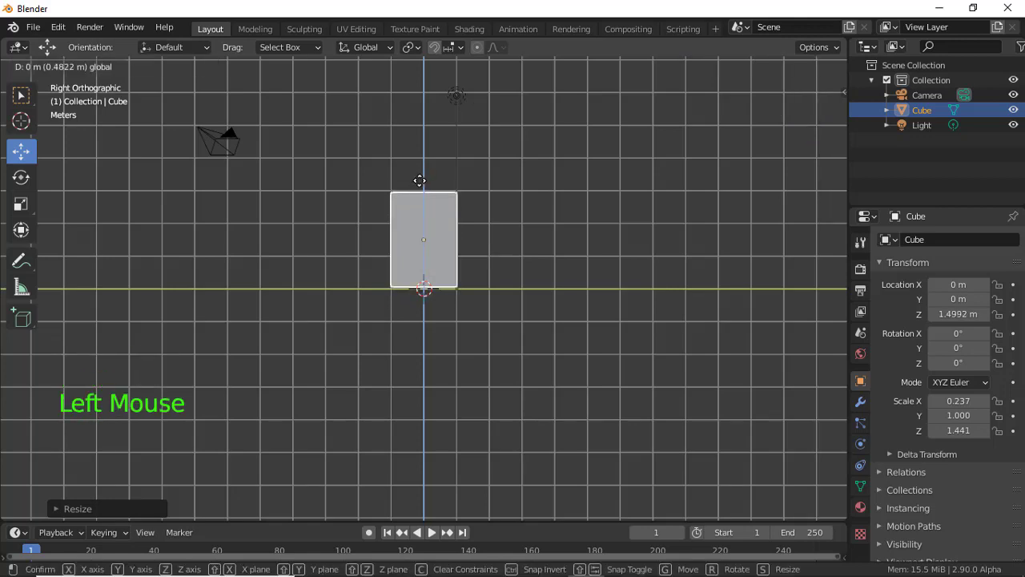
left_click(501, 172)
Step: Return to a perspective view and select the camera
middle_click(587, 216)
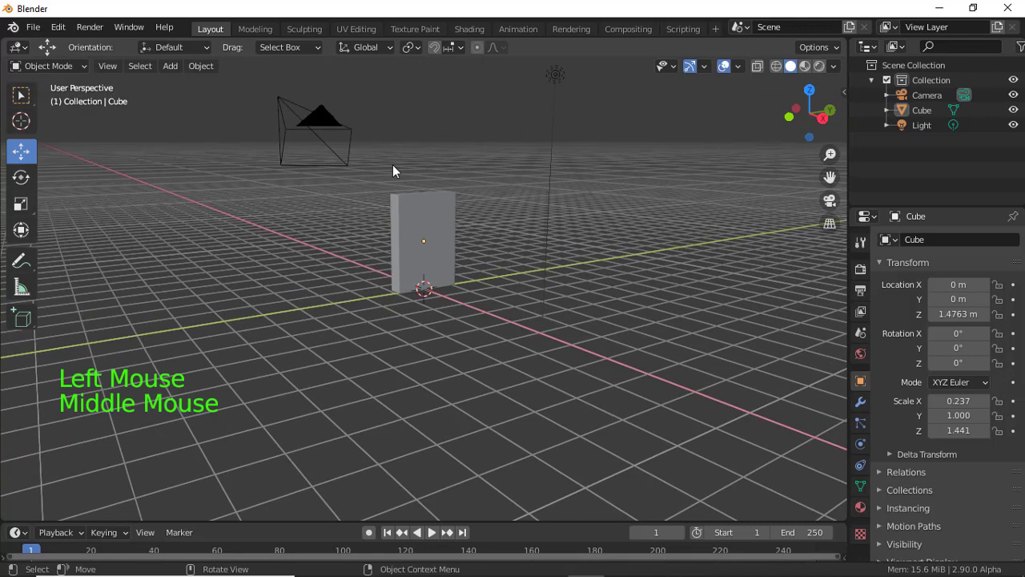
left_click(329, 145)
scroll("down", 3)
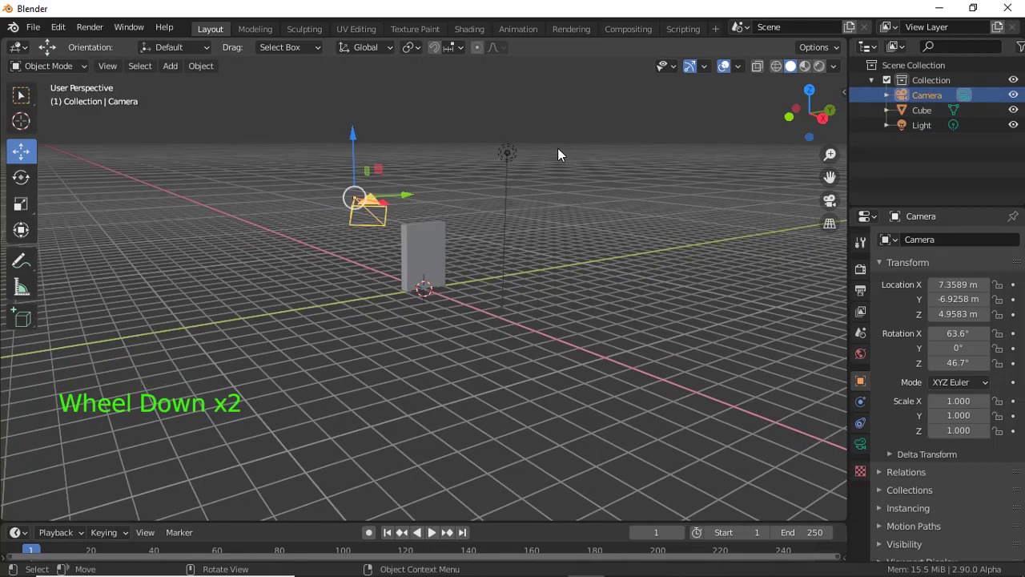
Step: Delete the camera and the light so the slab Cube is the only object left
key("x")
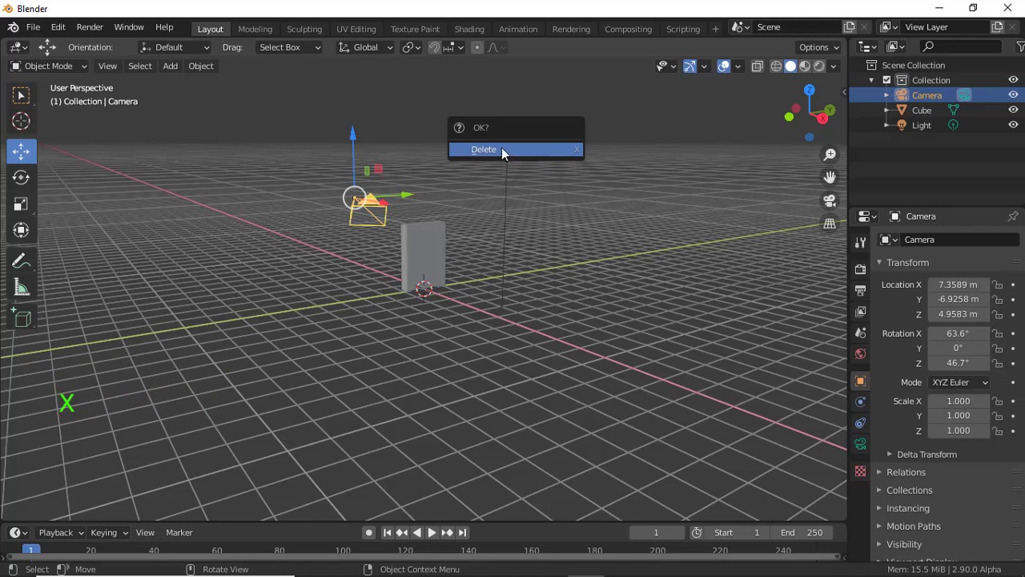
left_click(516, 157)
key("x")
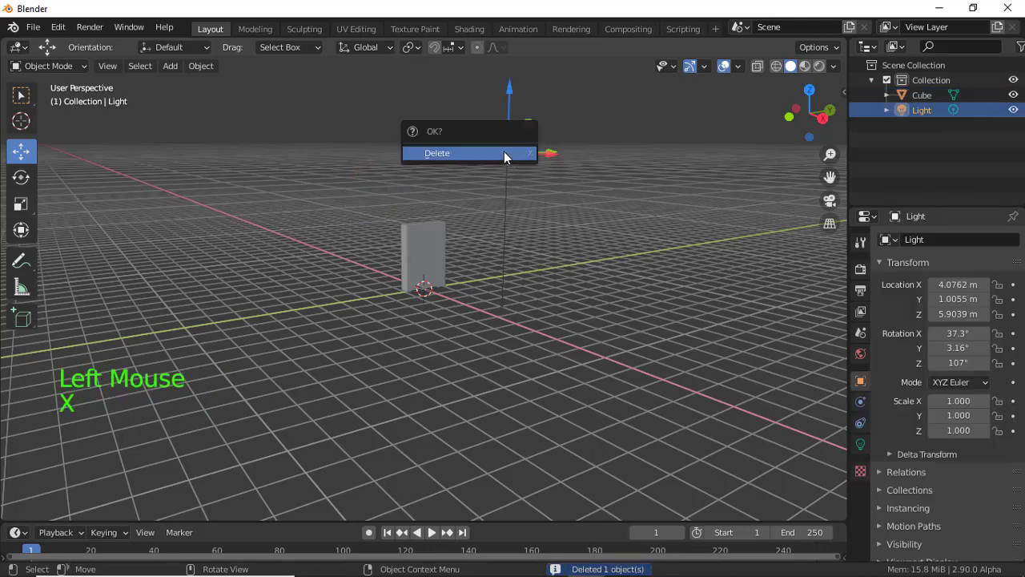
middle_click(586, 220)
left_click(438, 262)
middle_click(574, 269)
scroll("up", 3)
middle_click(523, 244)
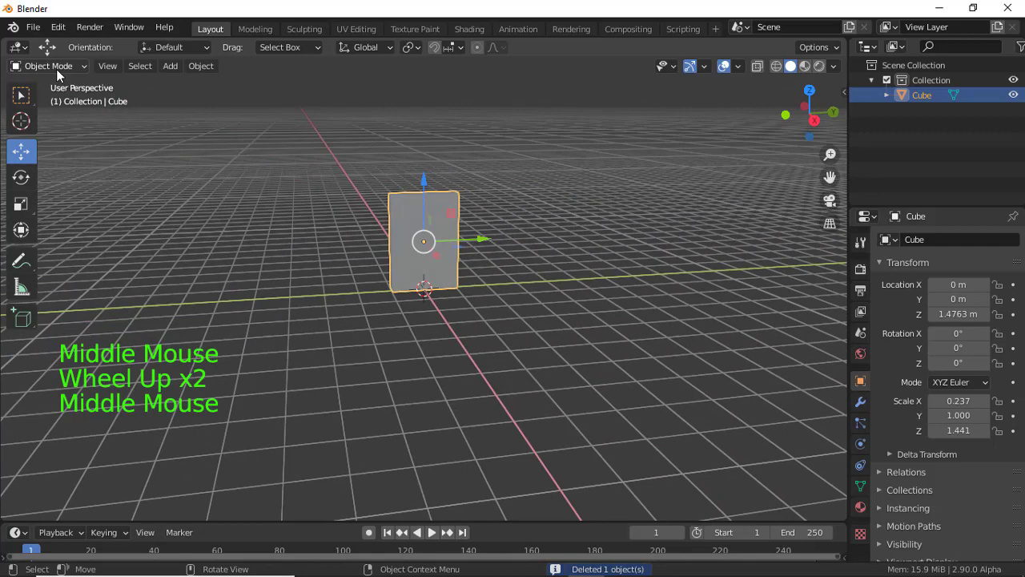
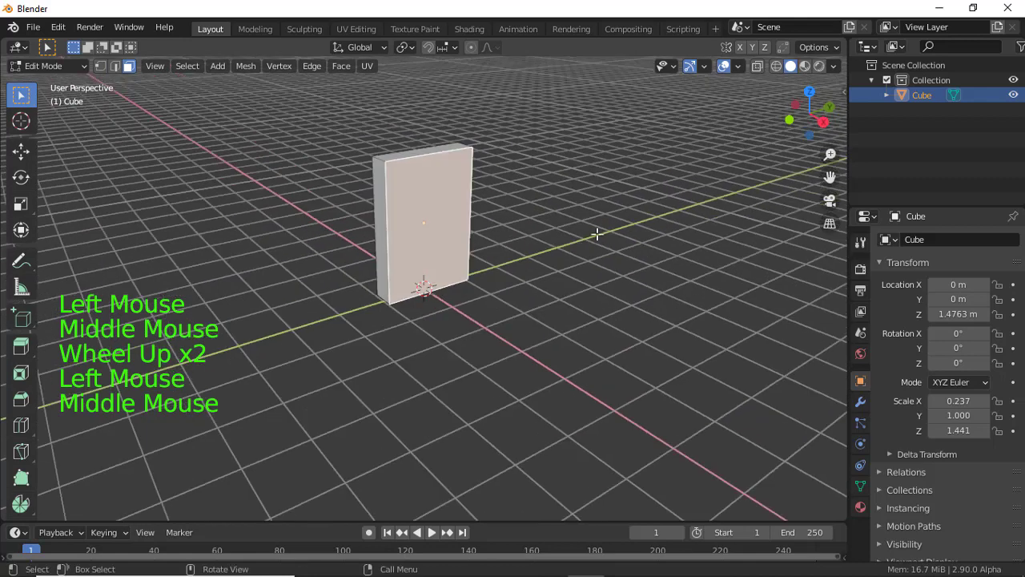
Step: Inset the slab's front face into a border and extrude the inner panel inward
key("i")
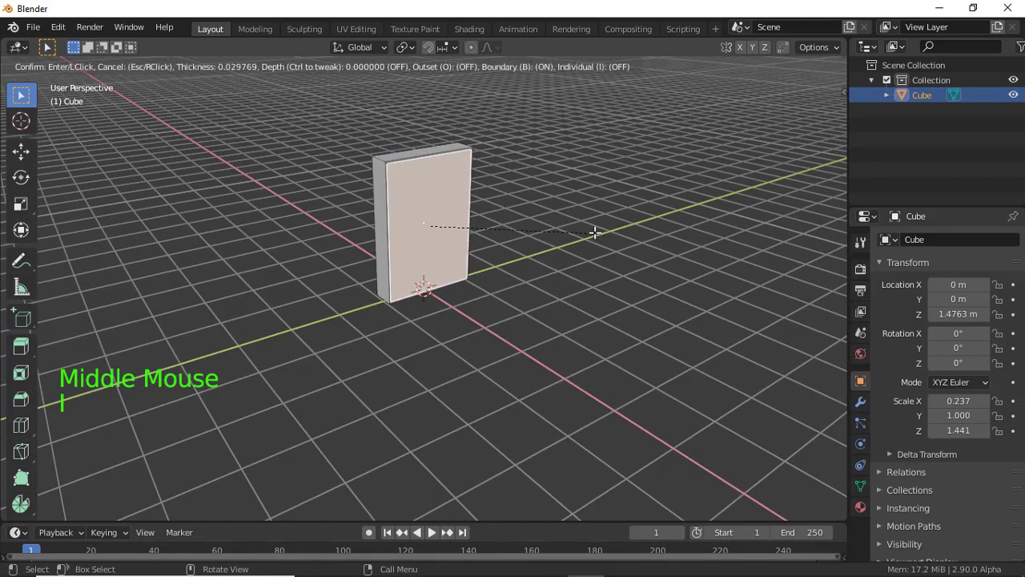
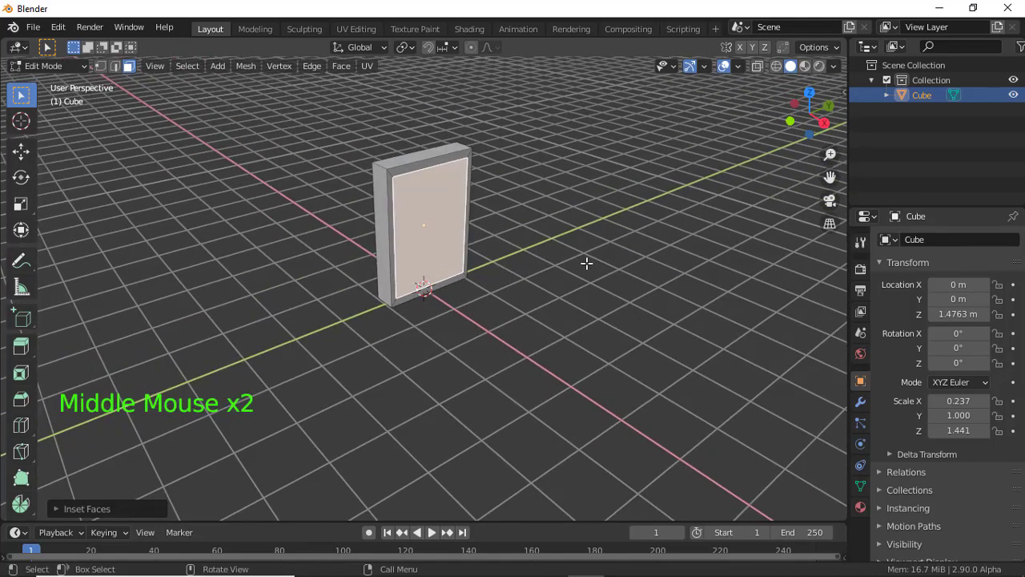
key("e")
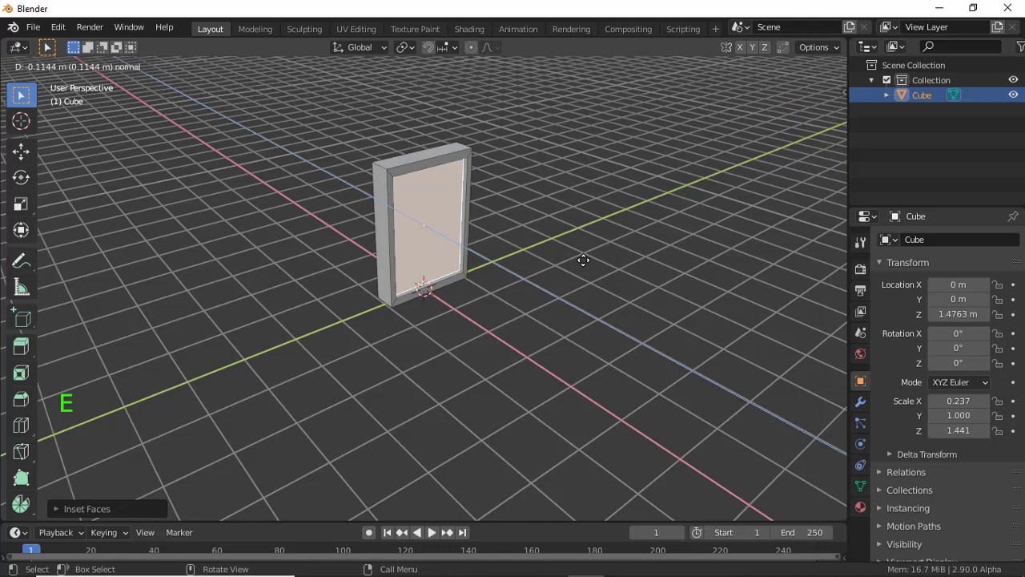
Step: Scale the recessed inner panel to about 0.96 inside the raised frame border
middle_click(543, 230)
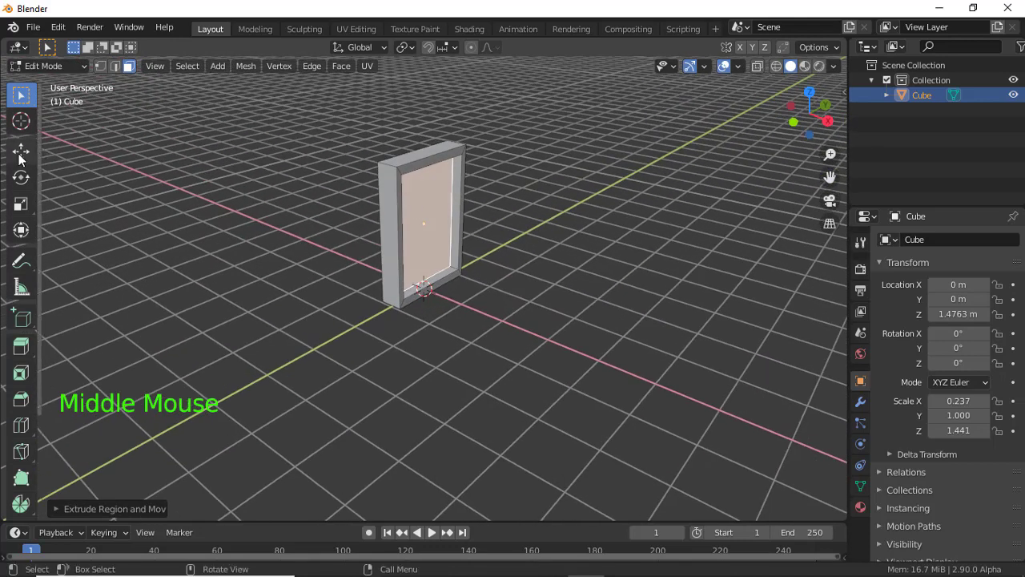
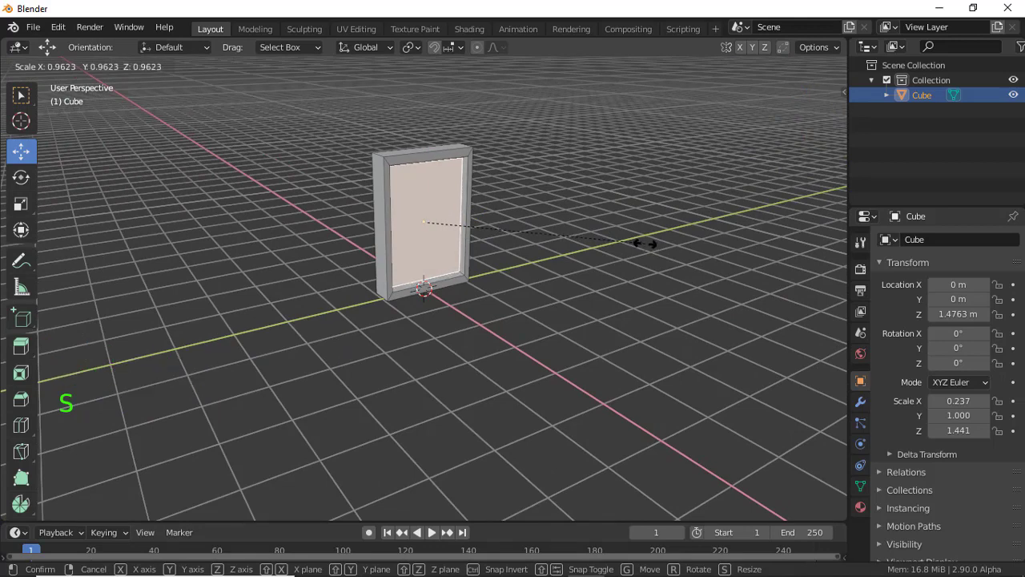
middle_click(613, 226)
left_click(580, 224)
middle_click(612, 301)
scroll("up", 3)
middle_click(609, 311)
scroll("down", 3)
middle_click(526, 347)
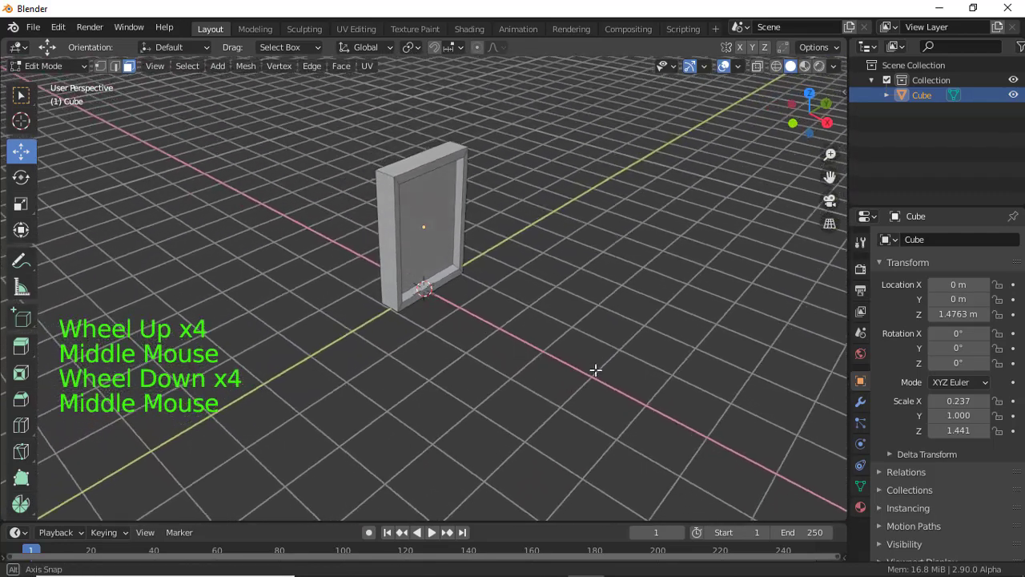
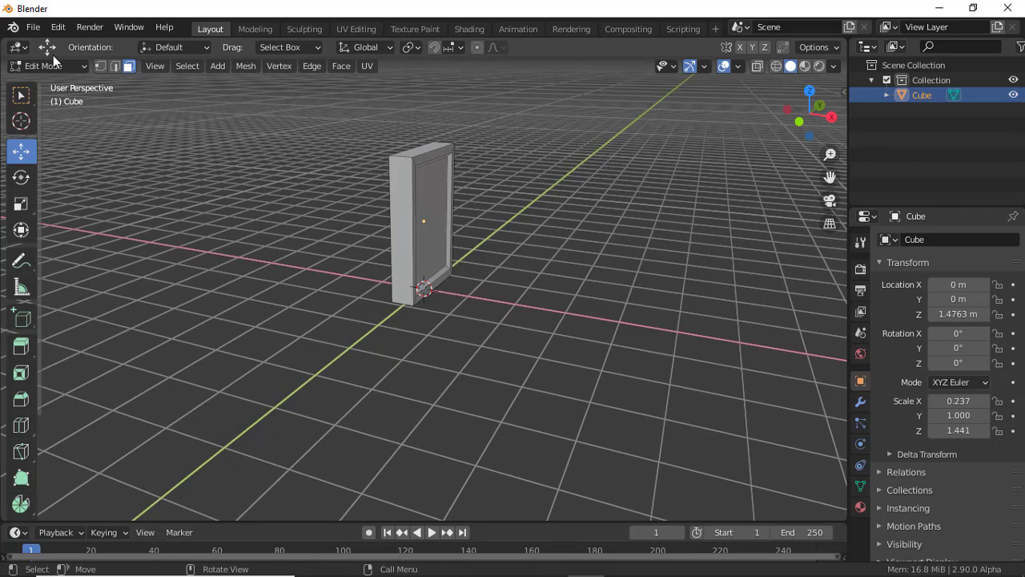
Step: Back in Object Mode, thin the frame's depth to an X scale of about 0.149
left_click(57, 71)
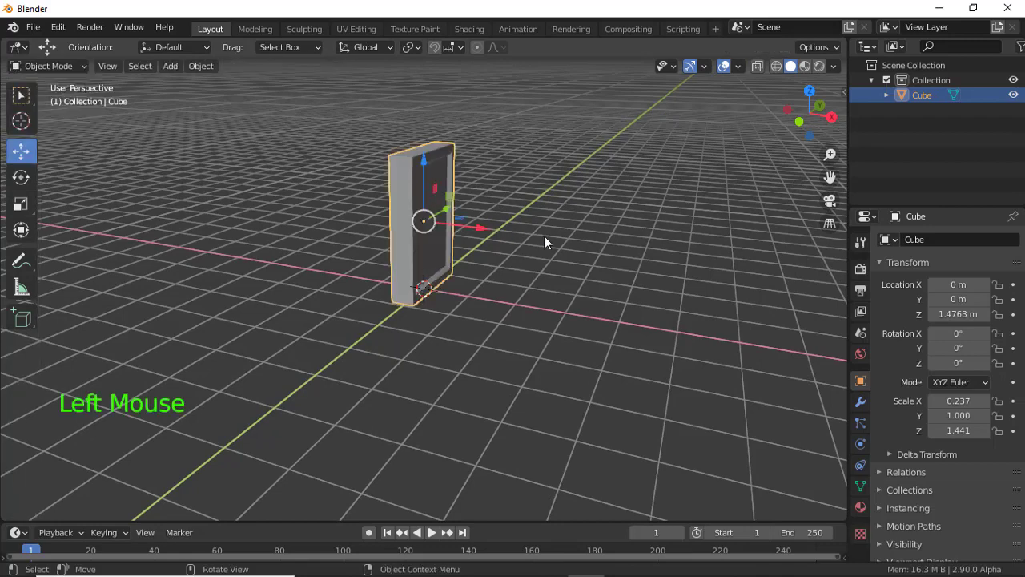
key("s")
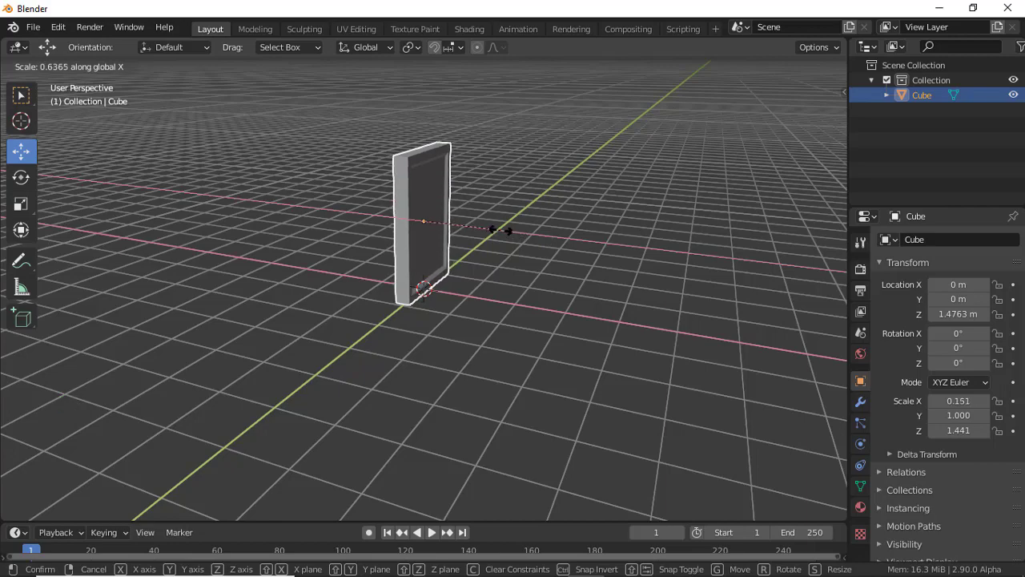
left_click(670, 233)
middle_click(579, 222)
scroll("up", 3)
middle_click(493, 228)
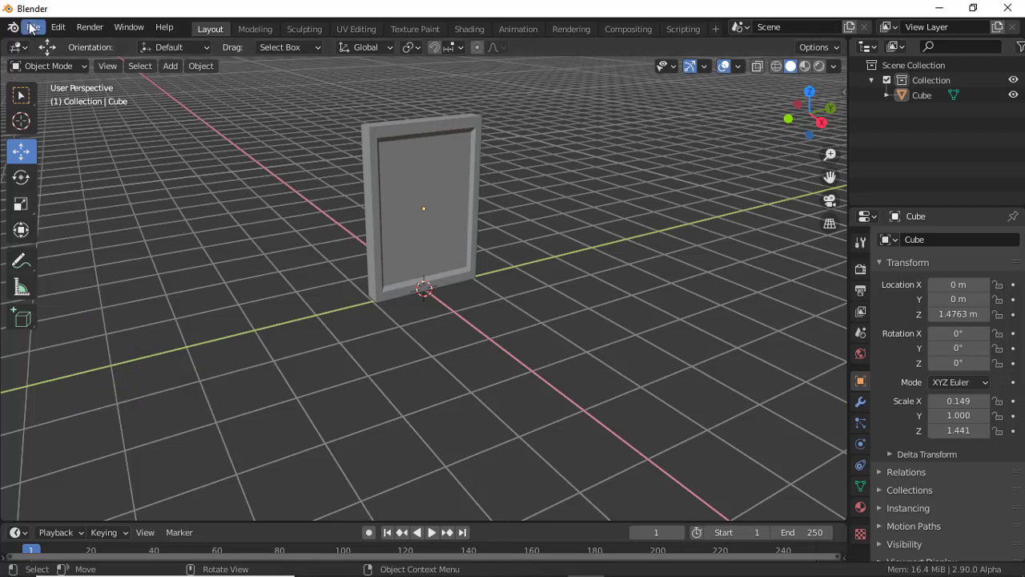
Step: Search the File and Add menus for the Images as Planes import feature
left_click(33, 26)
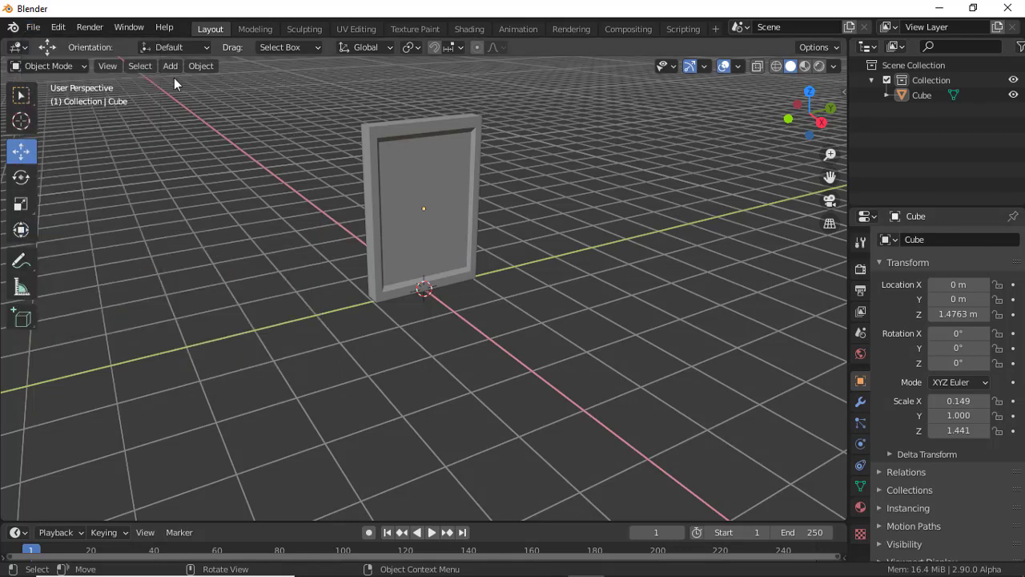
left_click(65, 31)
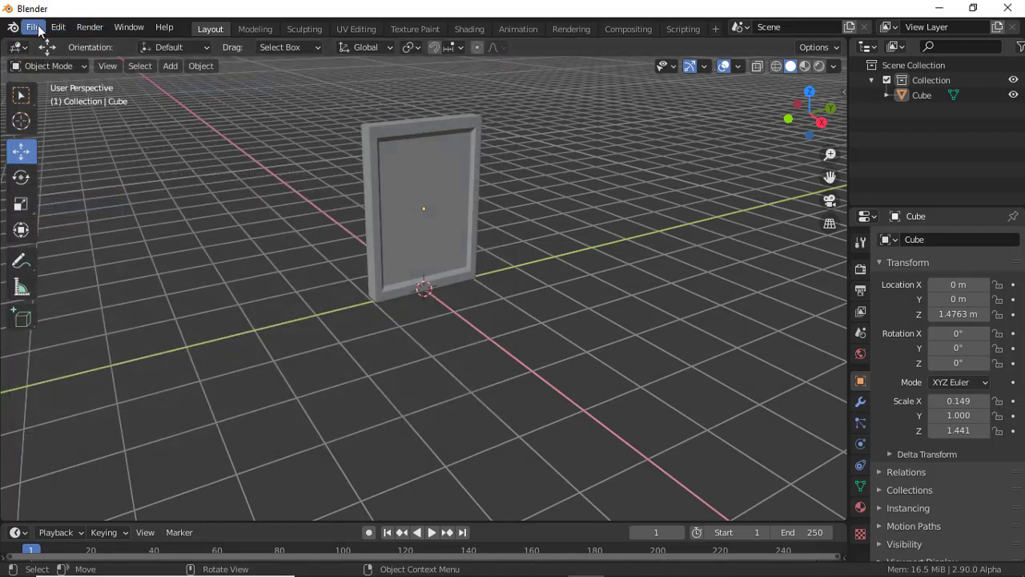
Step: Import images.png as a flat image plane named 'images' at the origin
left_click(43, 29)
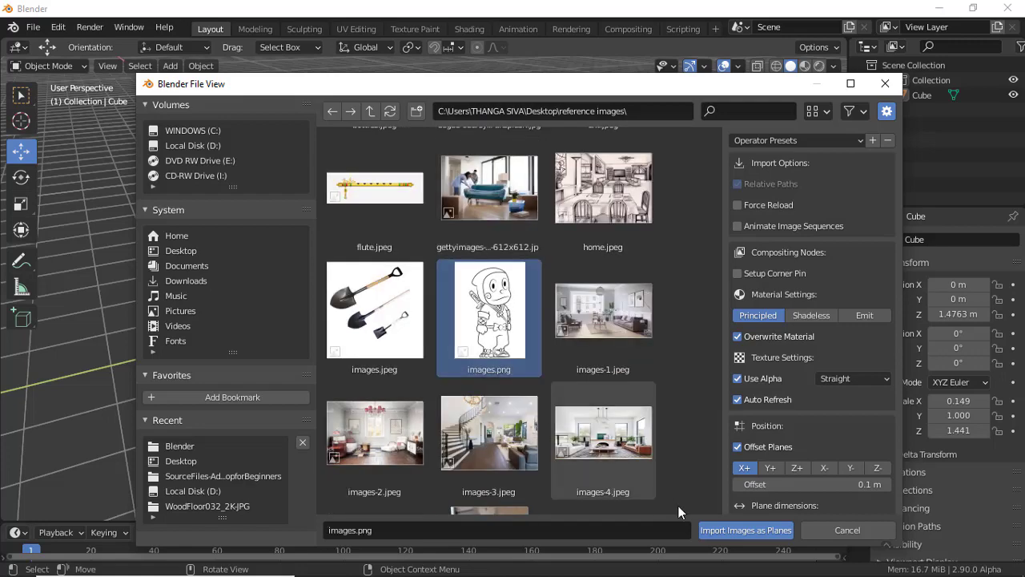
middle_click(437, 337)
scroll("up", 3)
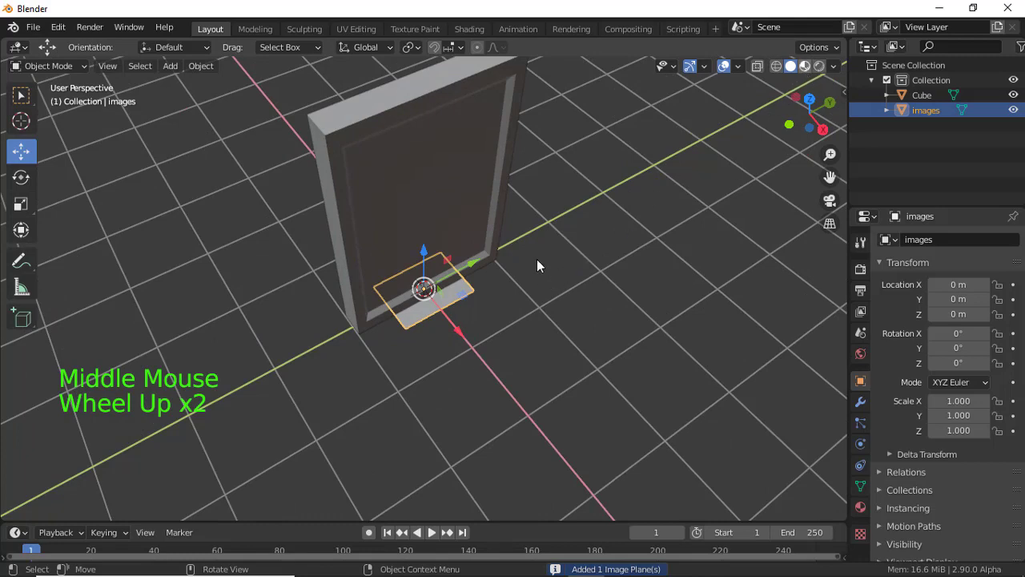
Step: Rotate the ninja image plane 90 degrees so it stands upright
left_click(541, 265)
scroll("up", 3)
middle_click(544, 307)
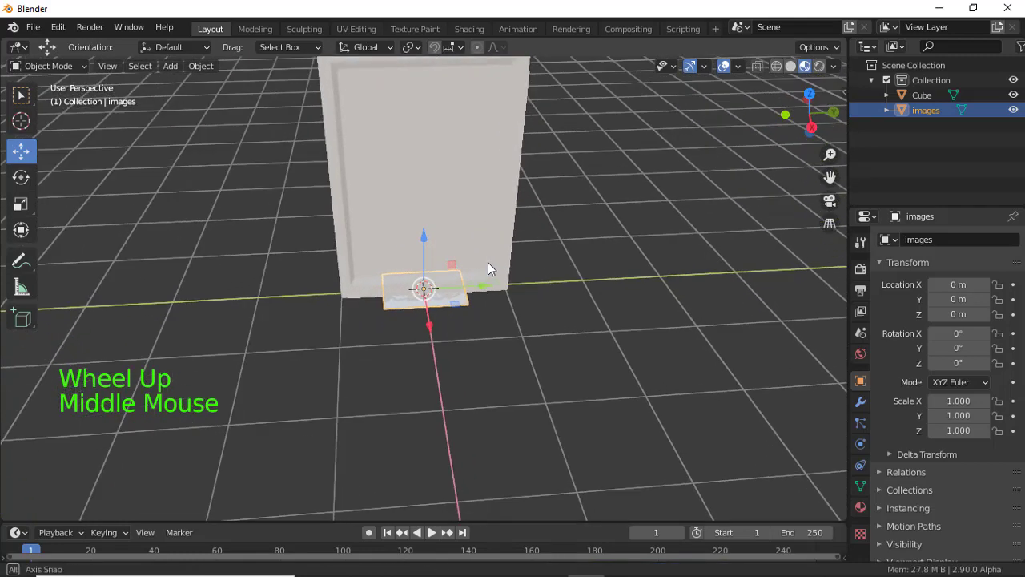
key("r")
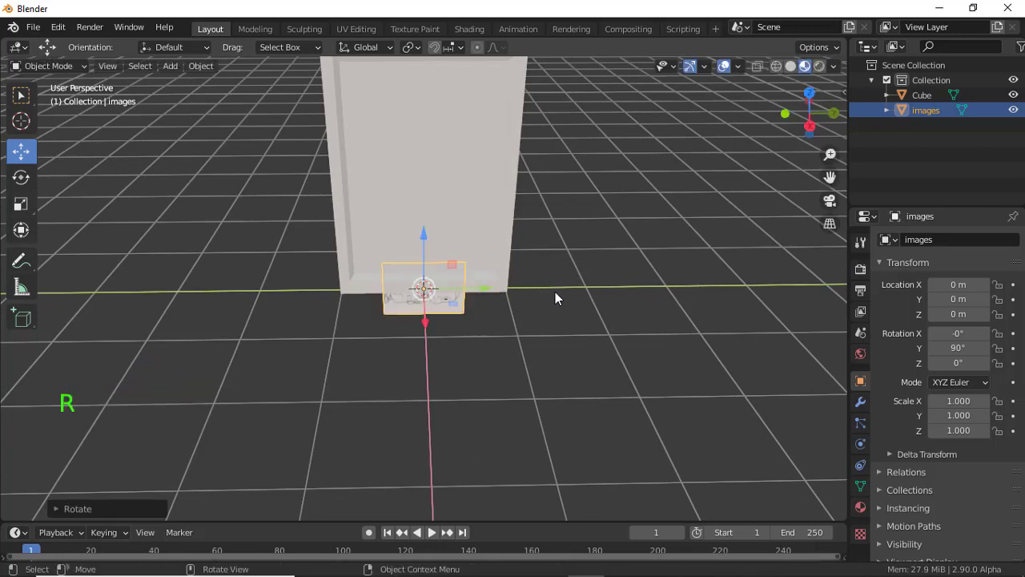
left_click(423, 332)
middle_click(494, 349)
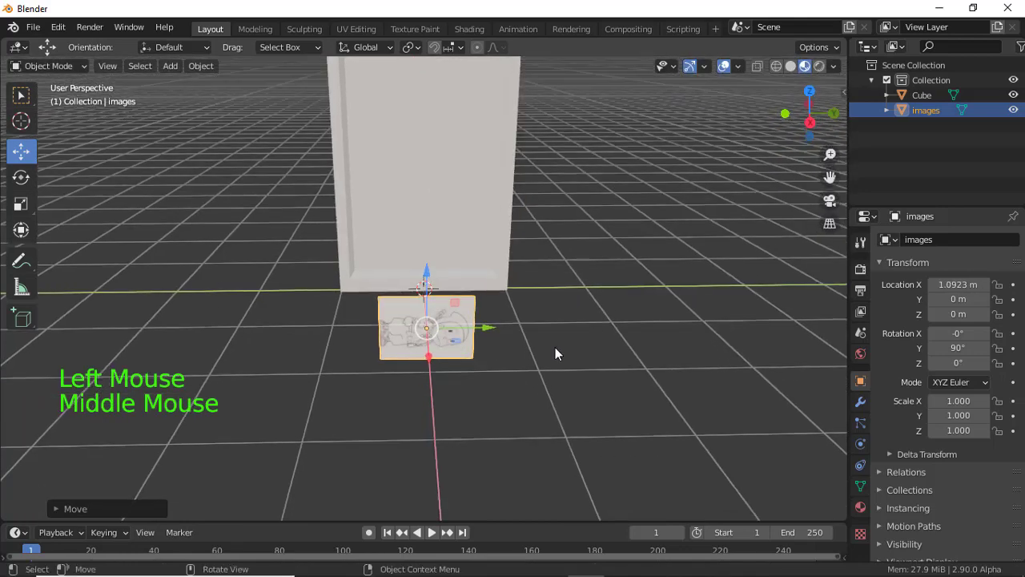
Step: Move the plane about 1.09 m along X in front of the frame and turn it to face sideways
key("r")
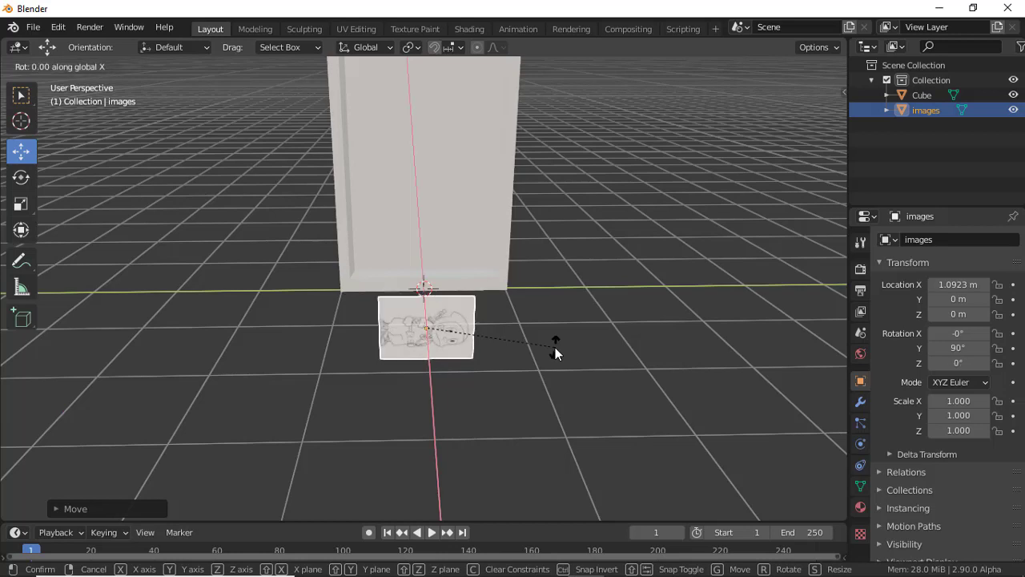
key("r")
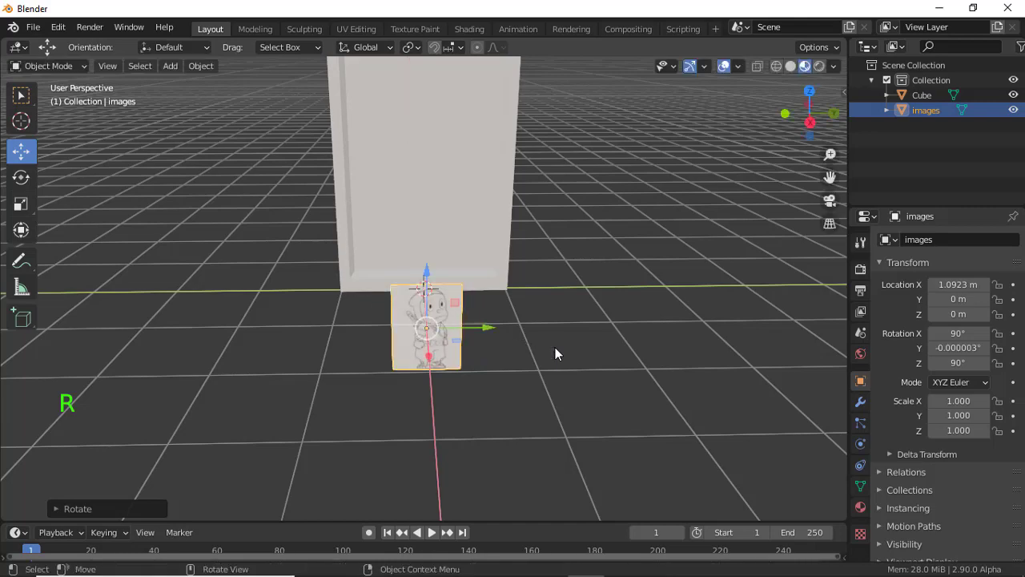
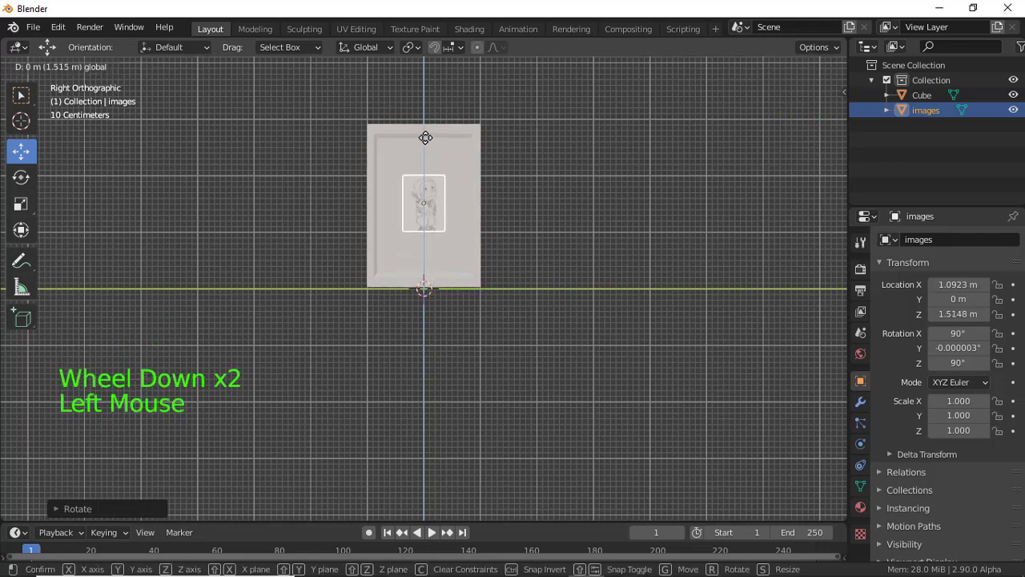
Step: Scale the ninja plane to about 2.34 near 1.475 m high and stretch it taller to fill the recess
key("s")
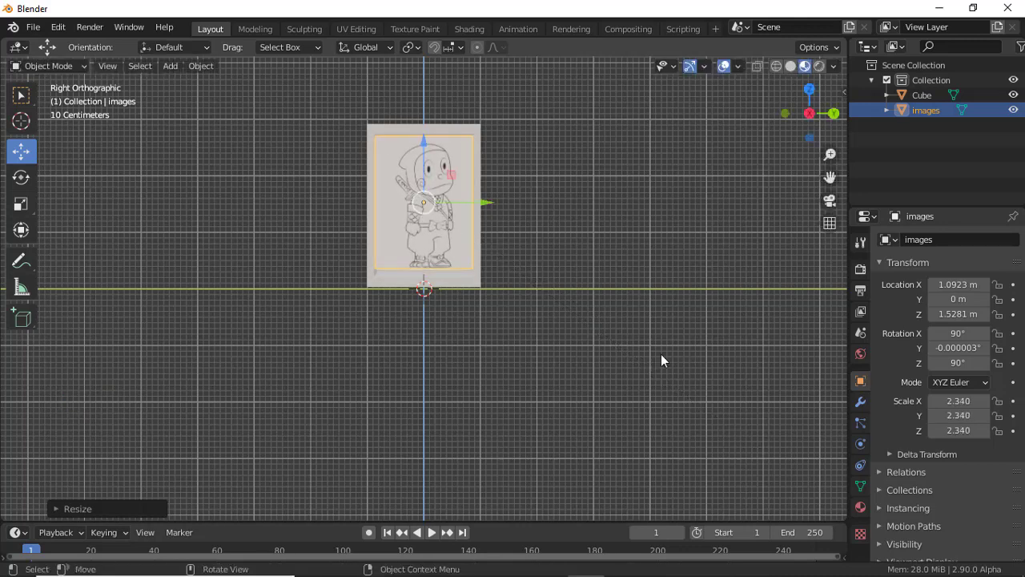
left_click(431, 163)
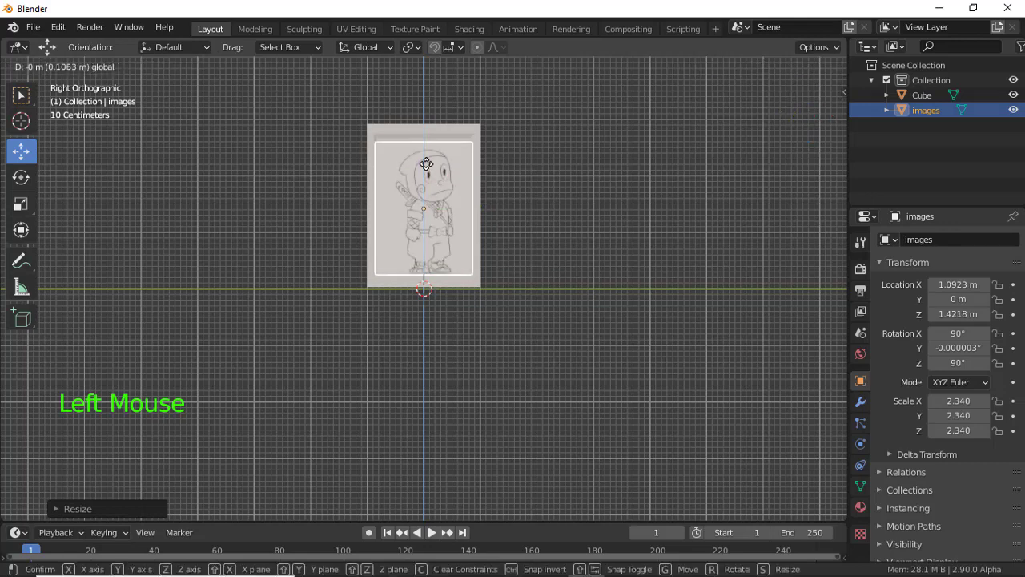
key("s")
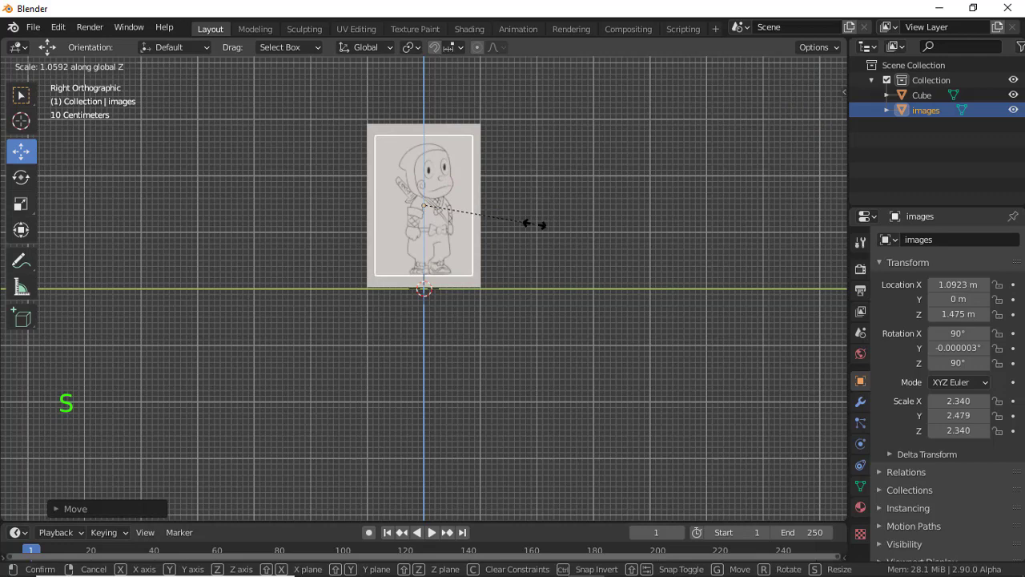
left_click(634, 245)
middle_click(639, 243)
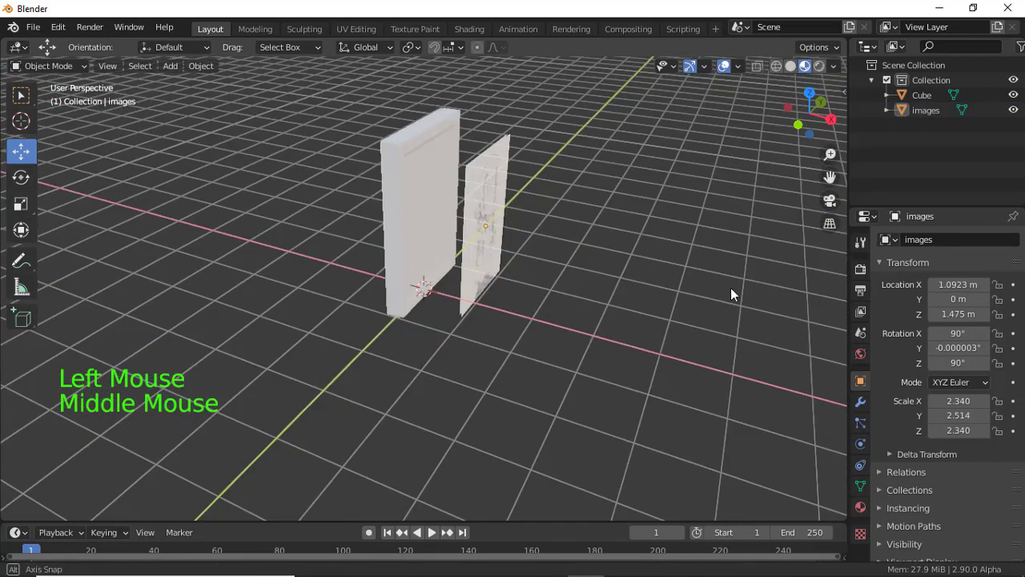
Step: Slide the ninja image plane along X to about 0.136 m so it shows through the recessed face
left_click(502, 230)
left_click(536, 239)
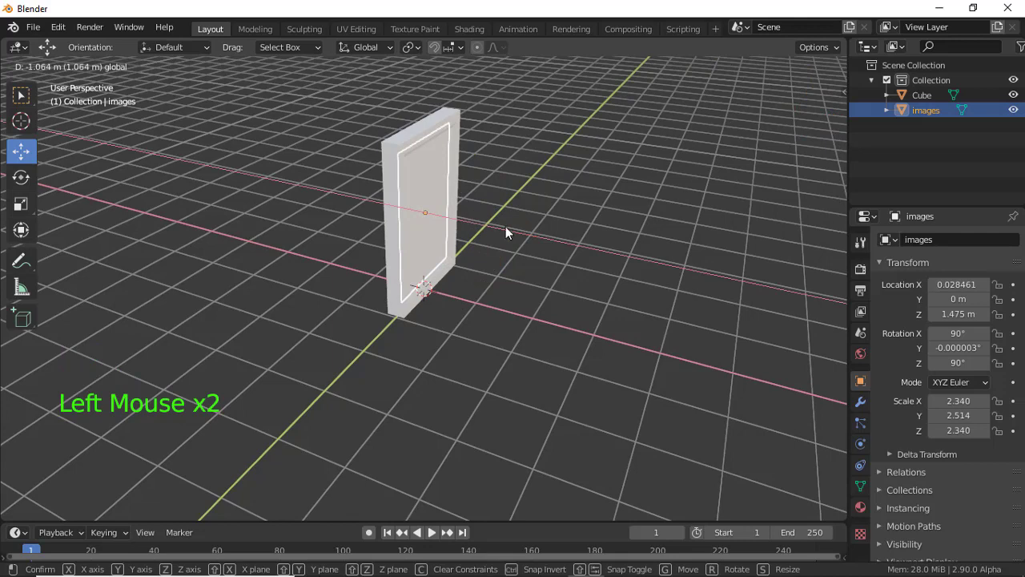
left_click(521, 232)
middle_click(525, 247)
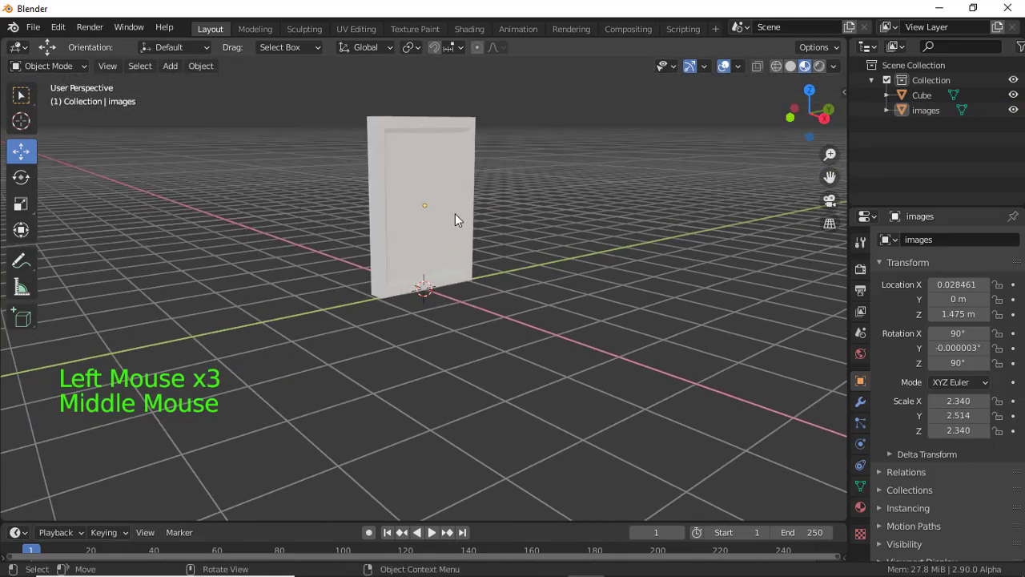
key("ctrl+z")
left_click(467, 217)
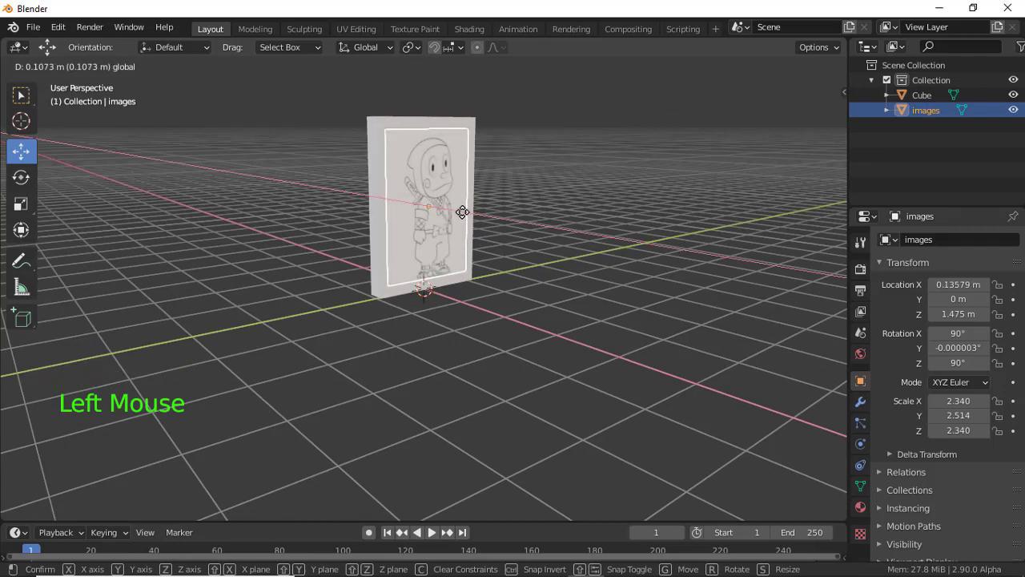
left_click(545, 230)
Step: Select the frame Cube and orbit to view the framed picture
middle_click(536, 248)
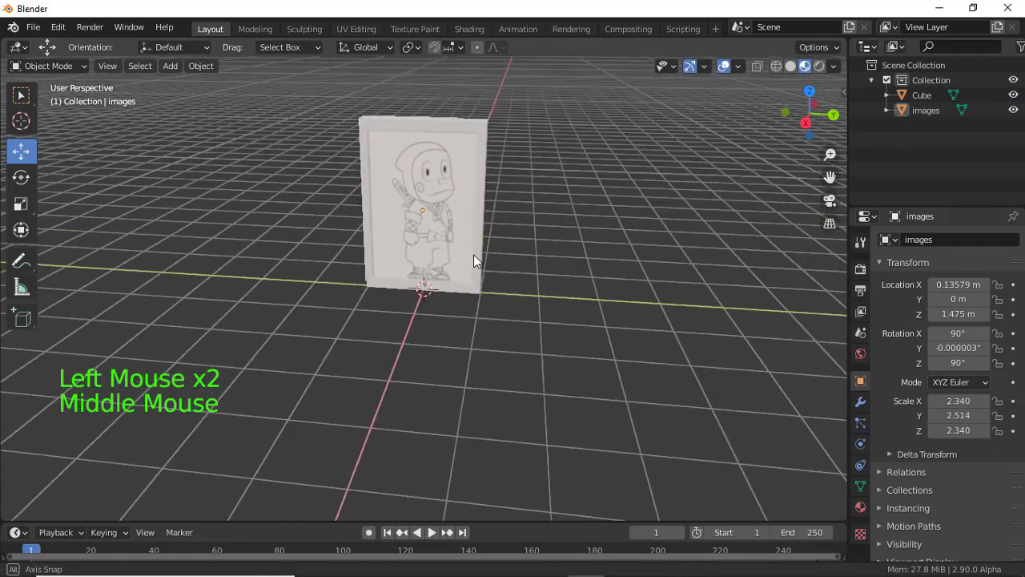
left_click(433, 134)
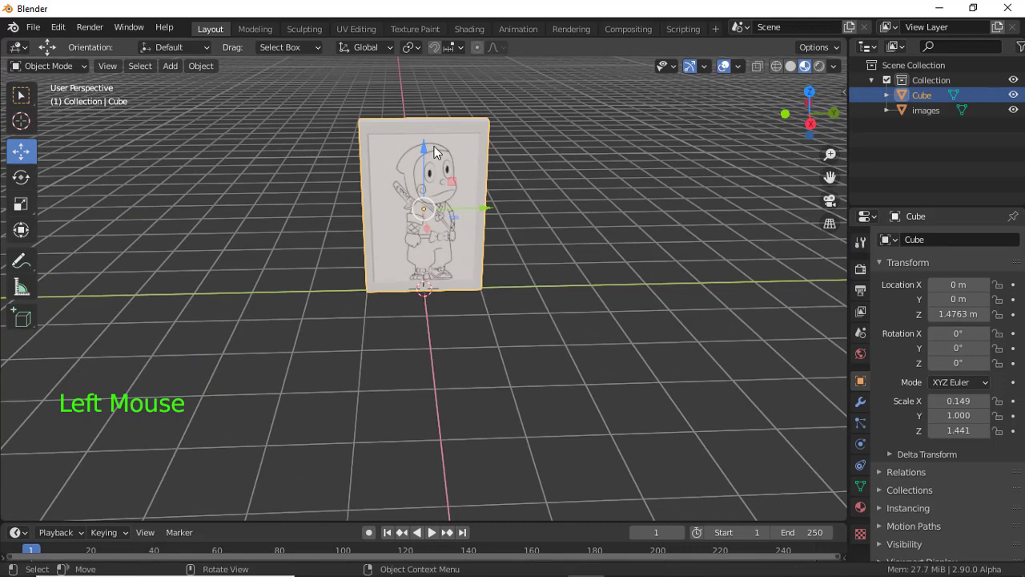
middle_click(537, 177)
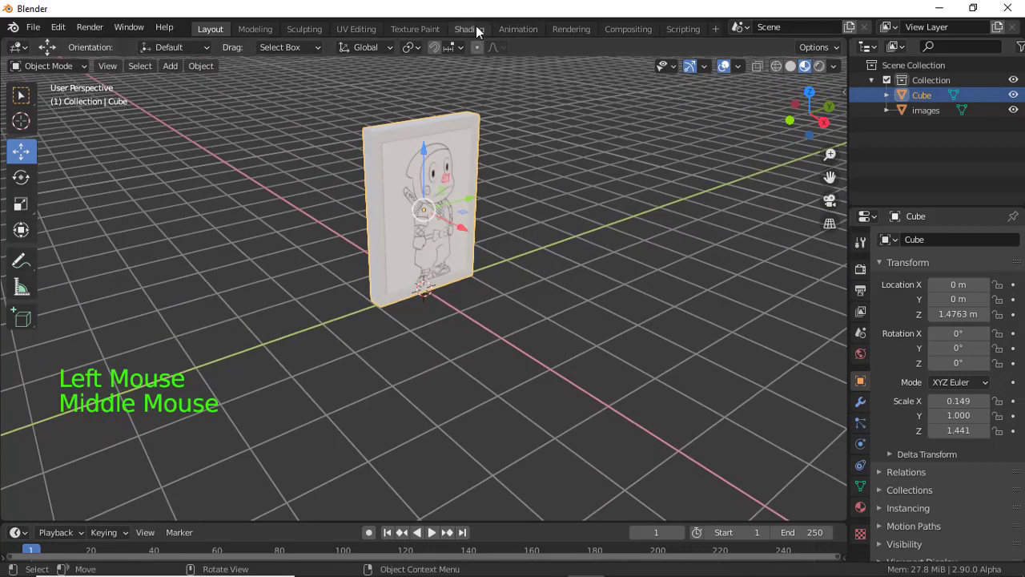
Step: Show the frame Cube's material properties with its default Principled BSDF material
left_click(868, 509)
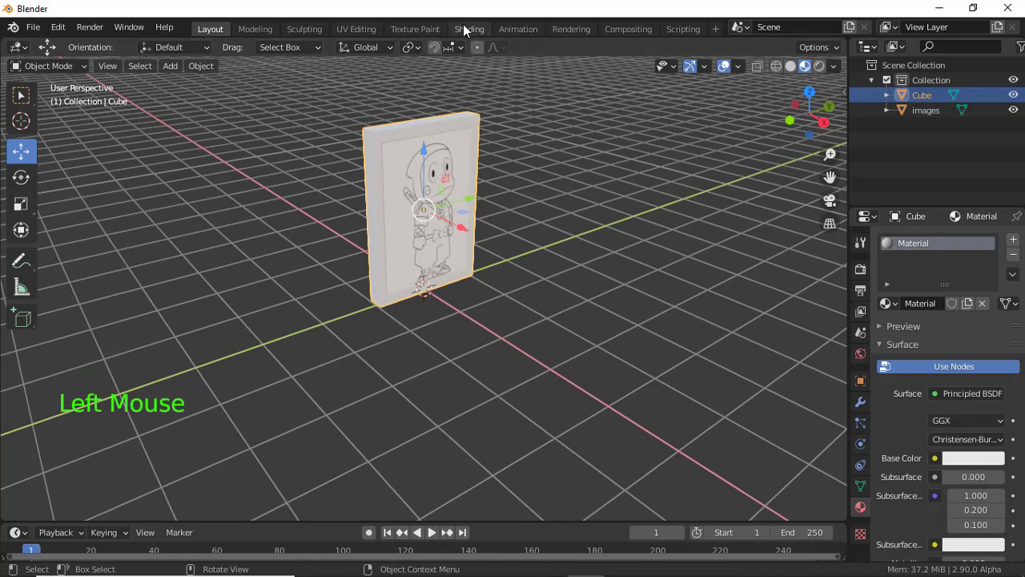
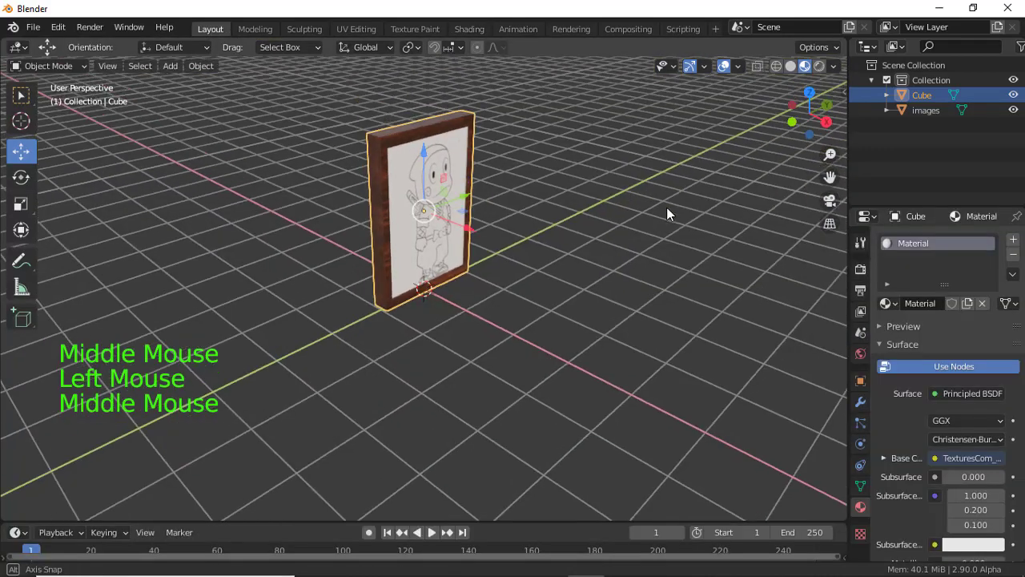
Step: Select the ninja image plane from behind the frame and nudge it slightly along X
left_click(668, 210)
middle_click(474, 238)
scroll("up", 3)
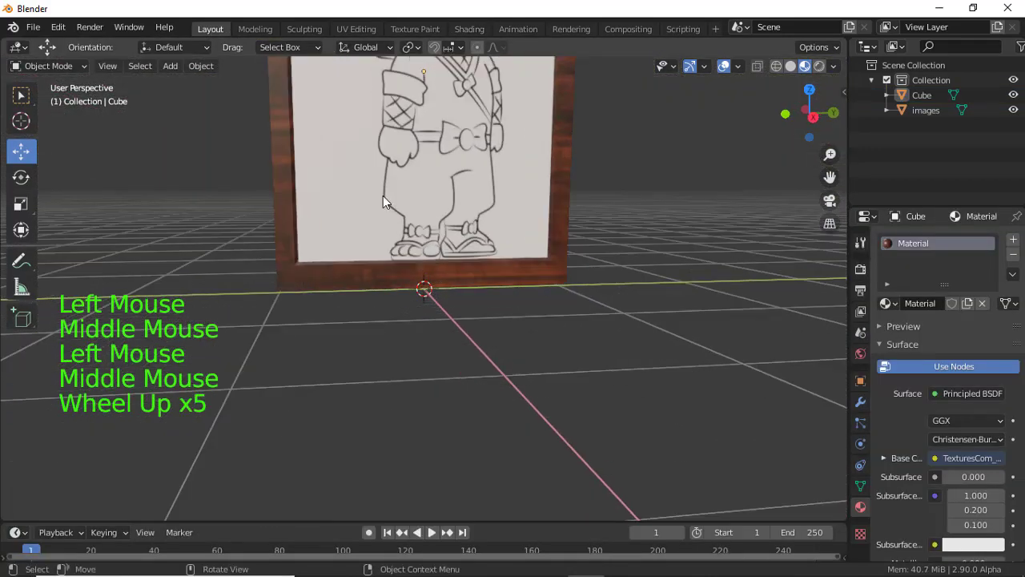
middle_click(441, 249)
scroll("down", 3)
left_click(394, 148)
middle_click(466, 161)
left_click(494, 201)
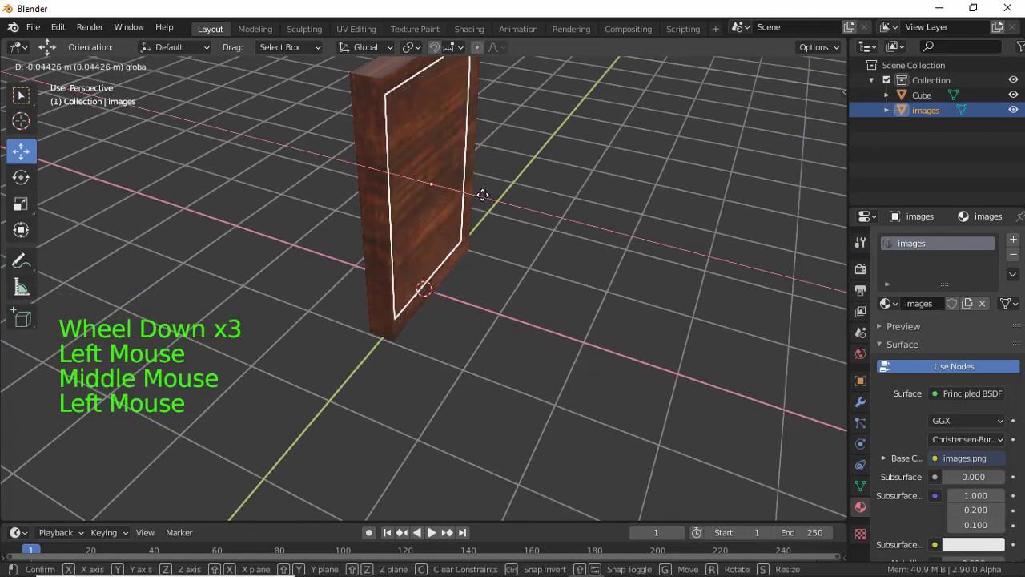
left_click(602, 206)
Step: Orbit around the wooden frame to inspect the drawing's placement from front and angled views
middle_click(554, 187)
scroll("down", 3)
middle_click(479, 207)
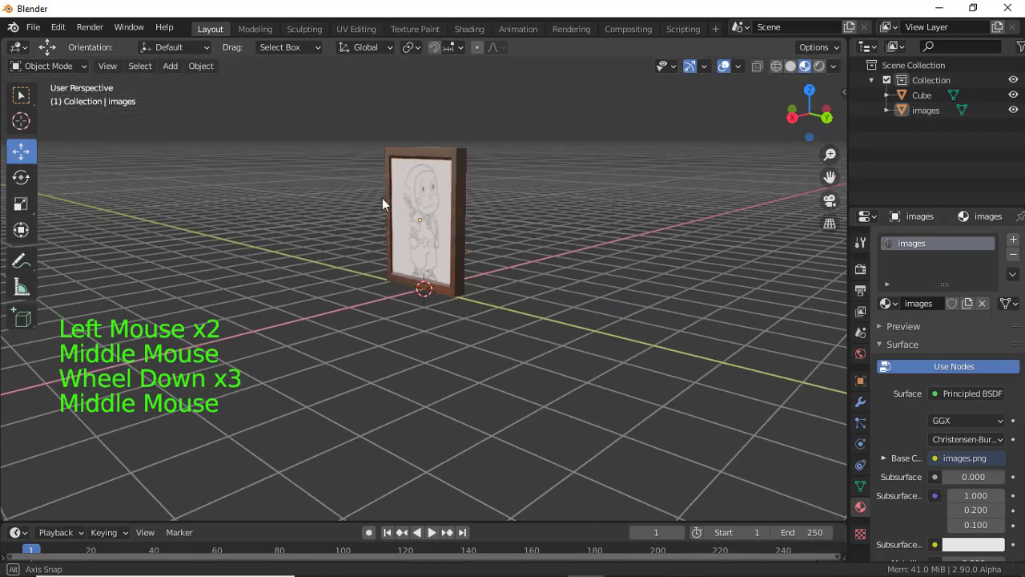
scroll("up", 3)
middle_click(429, 216)
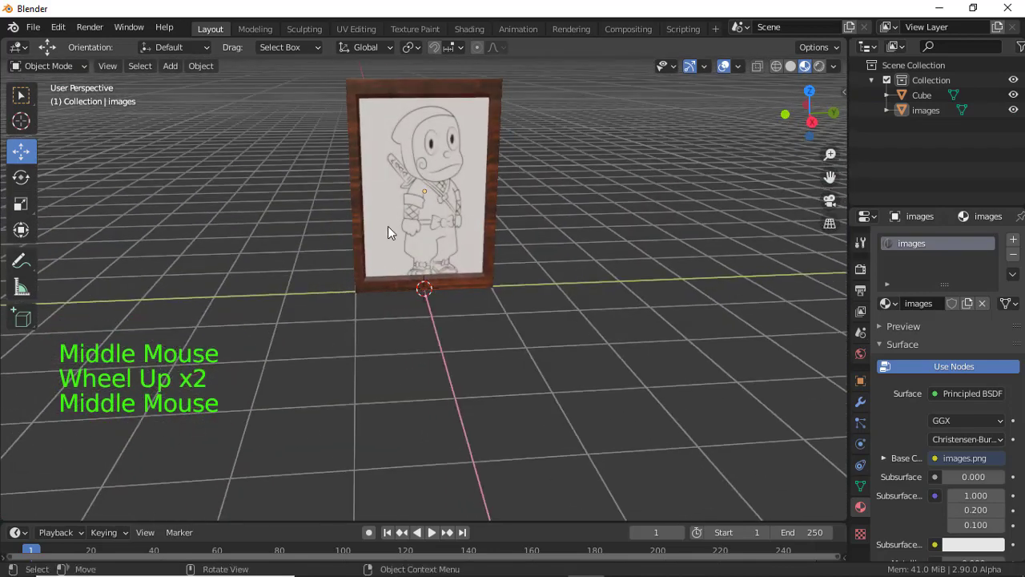
scroll("down", 3)
middle_click(442, 263)
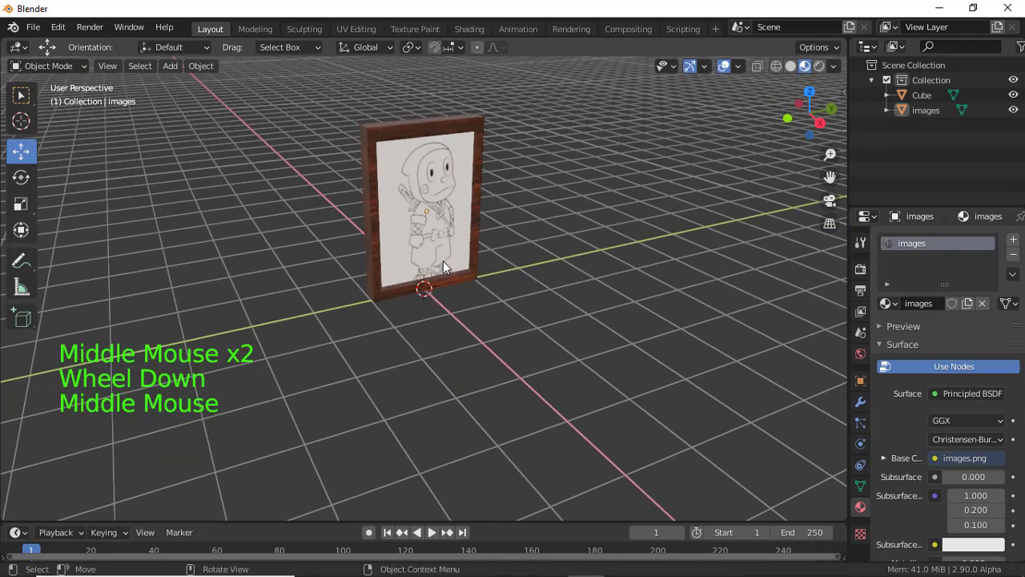